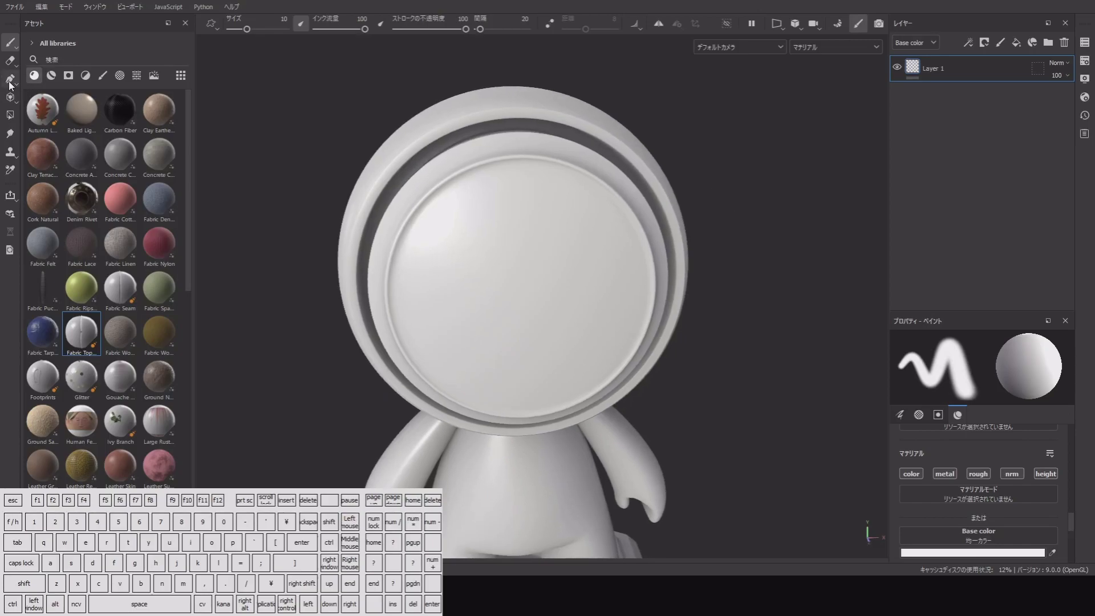
Step: Switch the paint tool to Path mode for the Fabric Topstitching seam
click(12, 83)
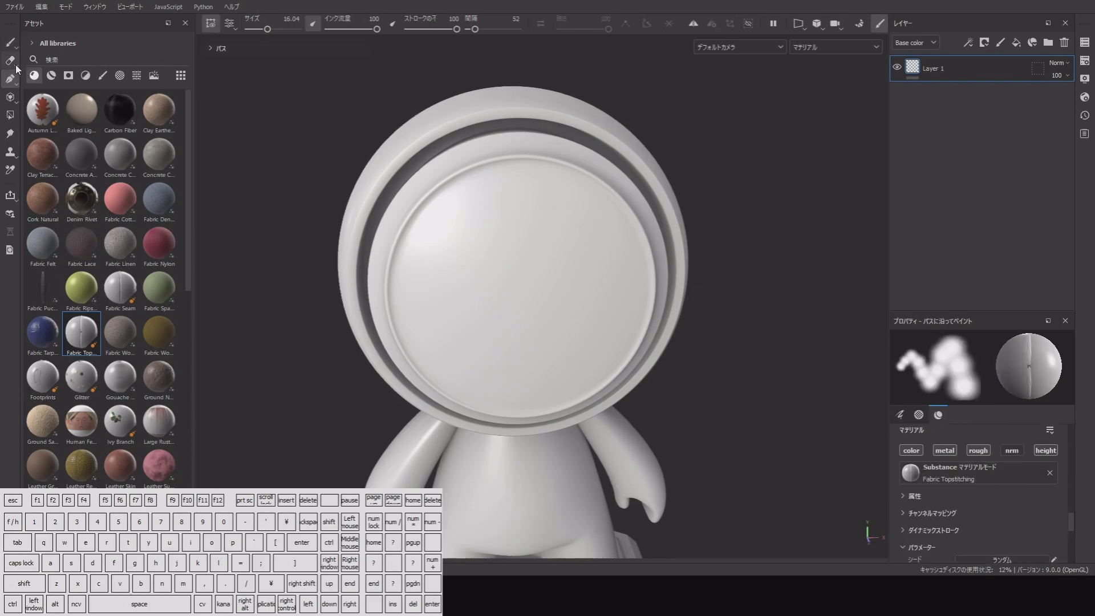
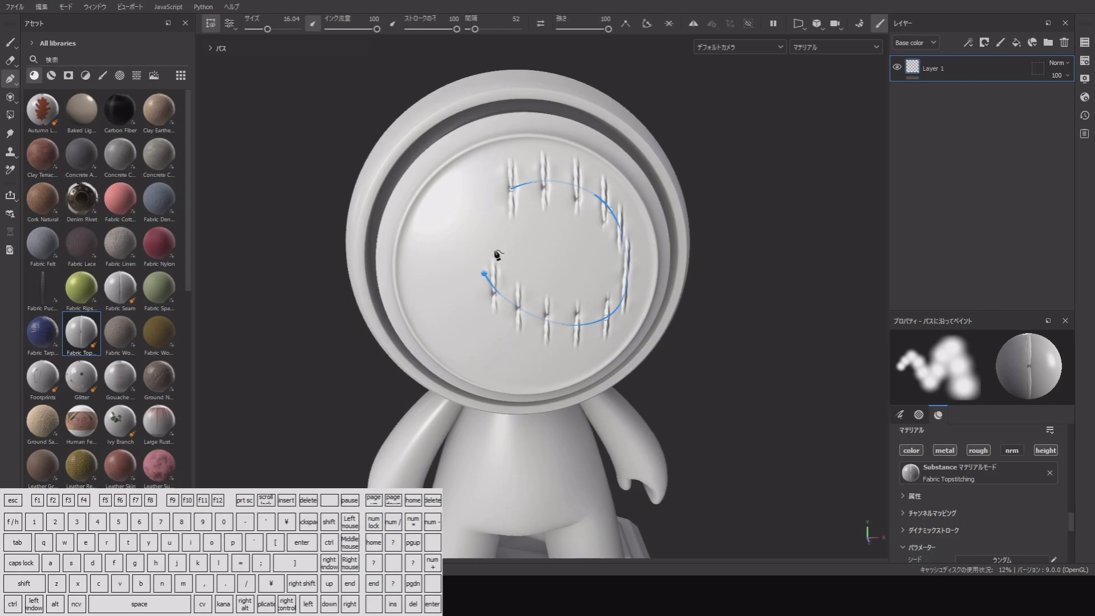
Step: Close the seam path into a loop and drag its control points to reshape it
click(649, 23)
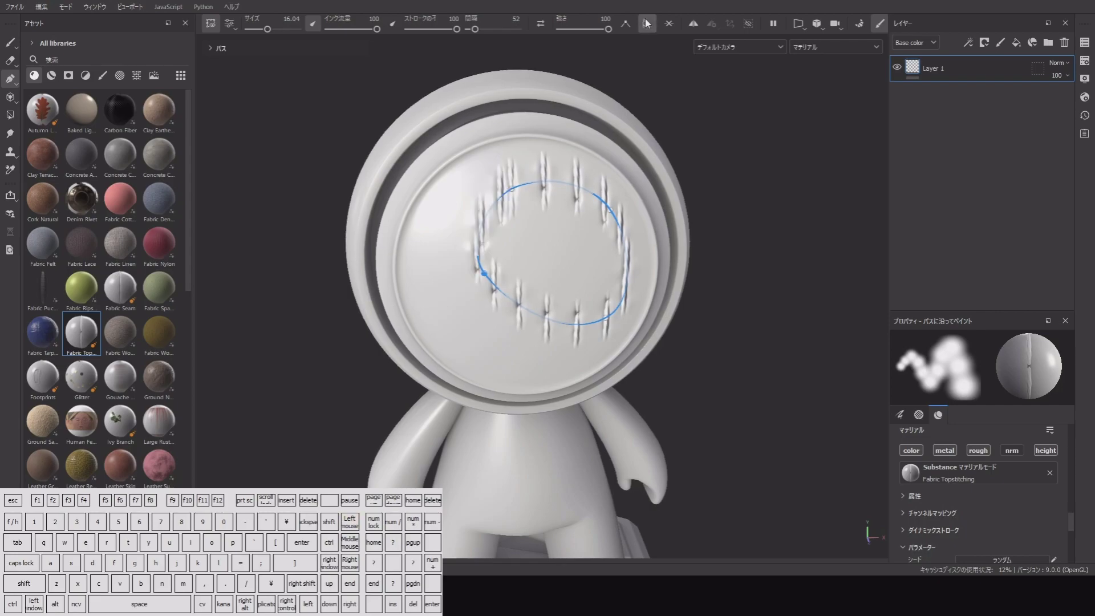
drag(518, 192, 519, 157)
drag(475, 138, 648, 244)
drag(617, 211, 613, 206)
drag(466, 131, 654, 248)
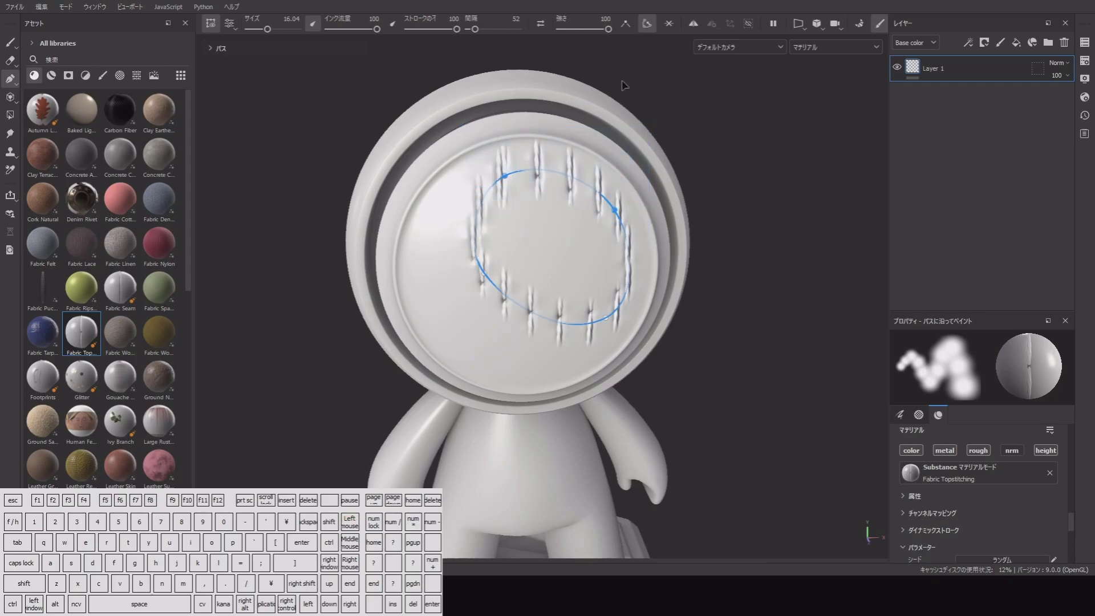
Step: Select loop points and turn several of them into sharp corners
click(630, 27)
click(630, 27)
click(629, 29)
click(629, 28)
double_click(611, 319)
double_click(621, 213)
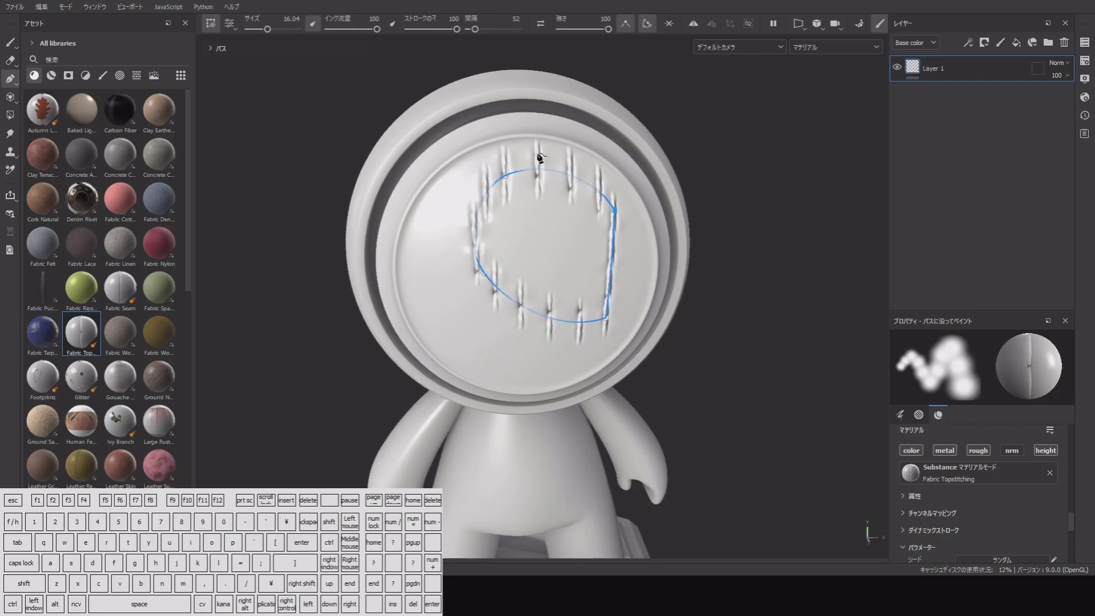
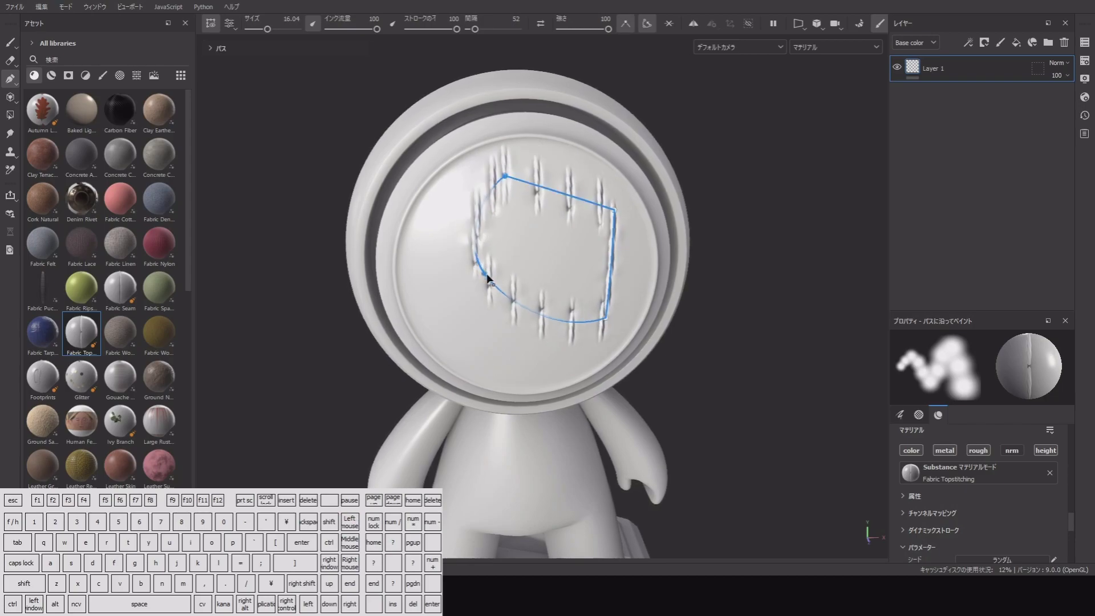
double_click(489, 276)
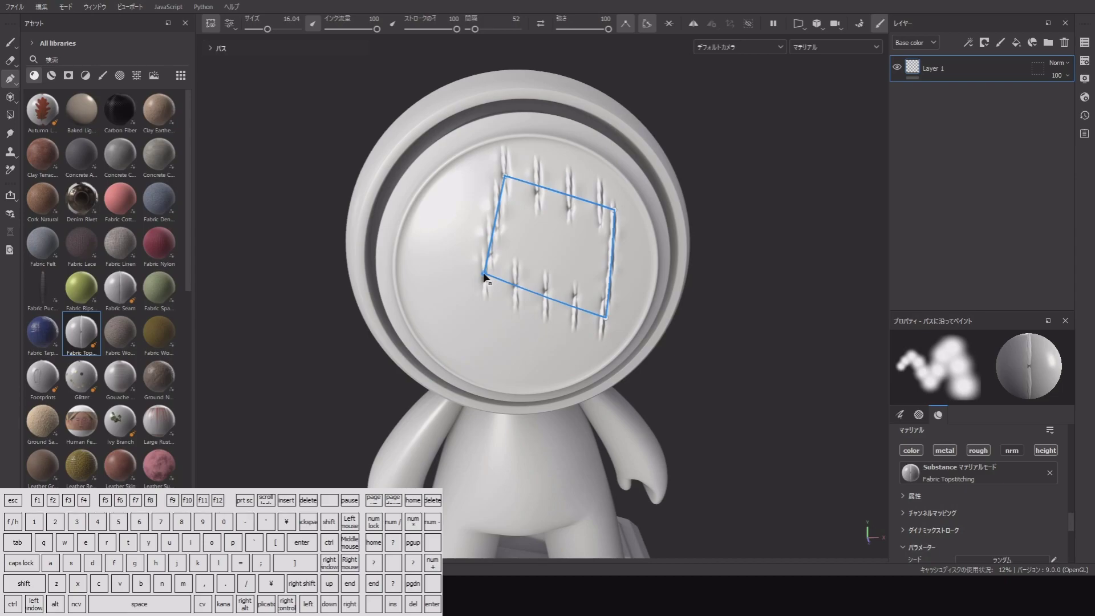
Step: Select all loop points and convert the corners back to smooth curves
click(467, 130)
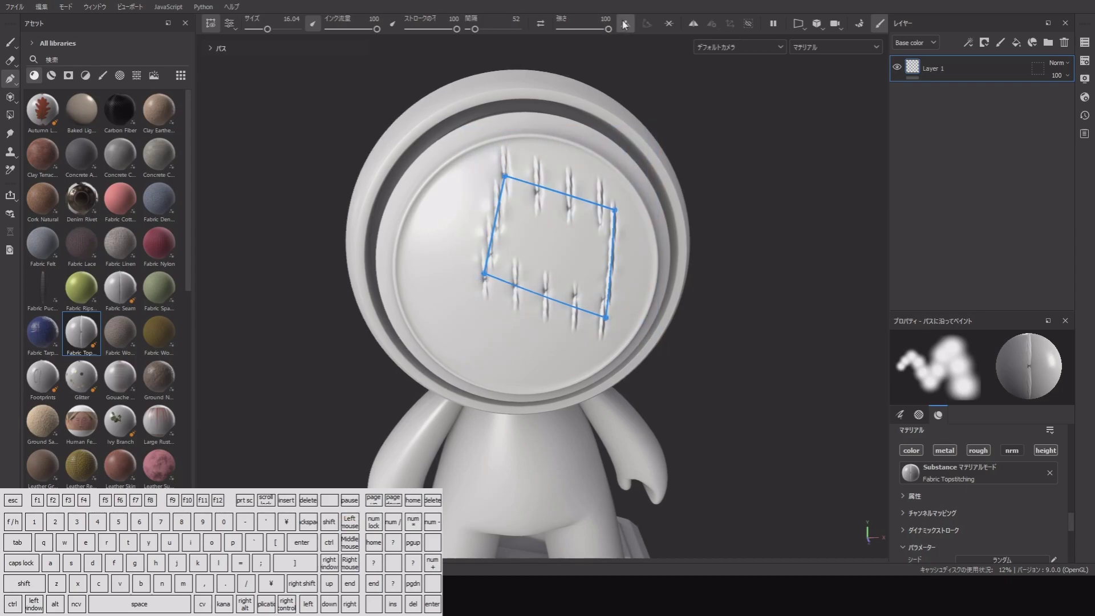
click(625, 26)
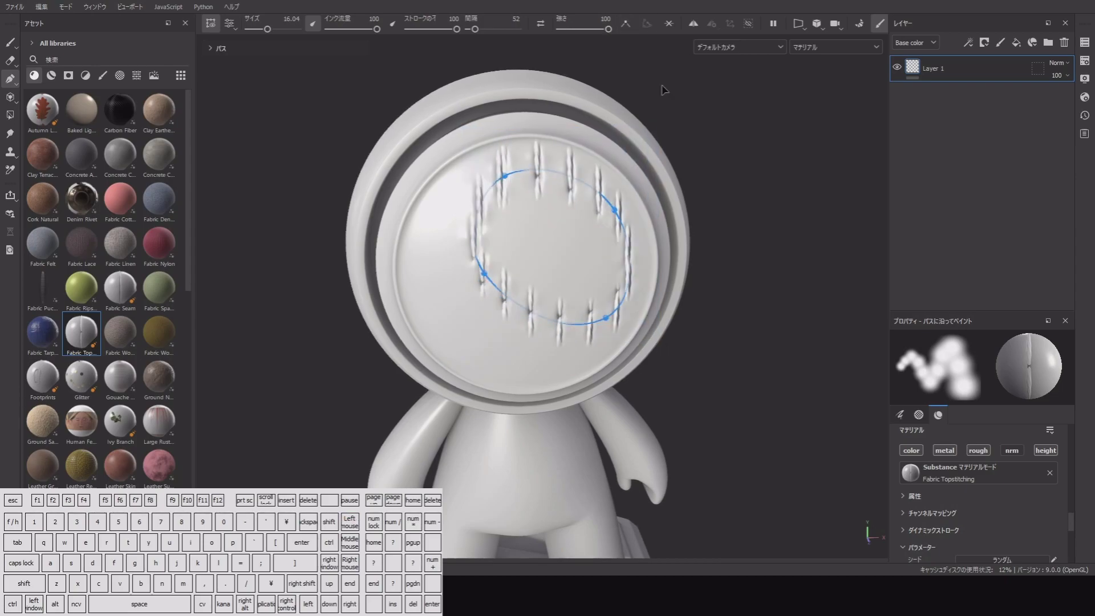
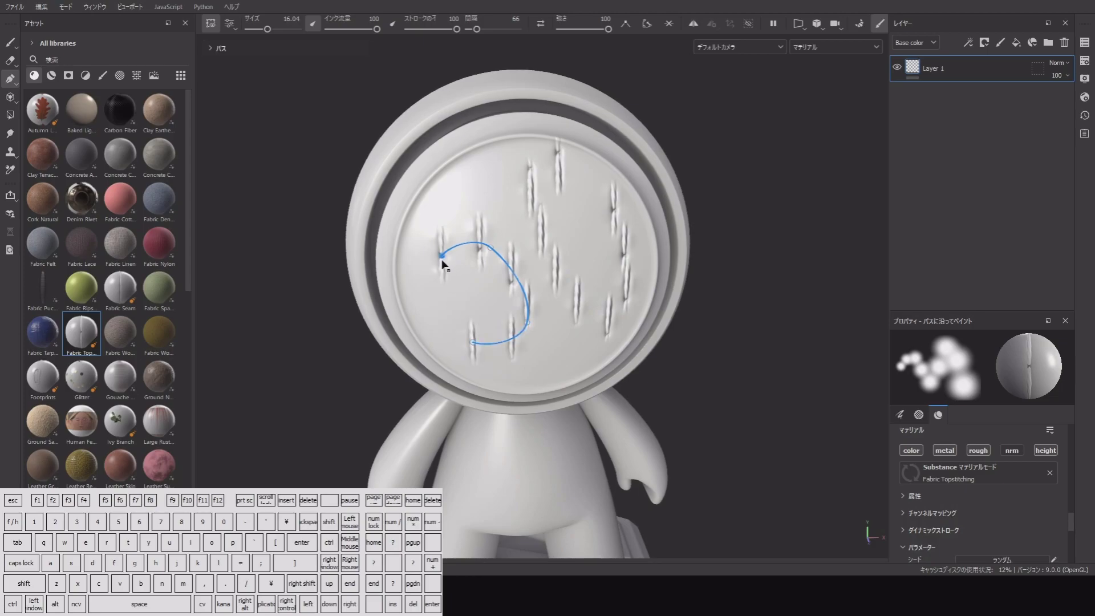
Step: Close the second seam into a loop and switch between the oval and wavy paths in the path list
click(650, 28)
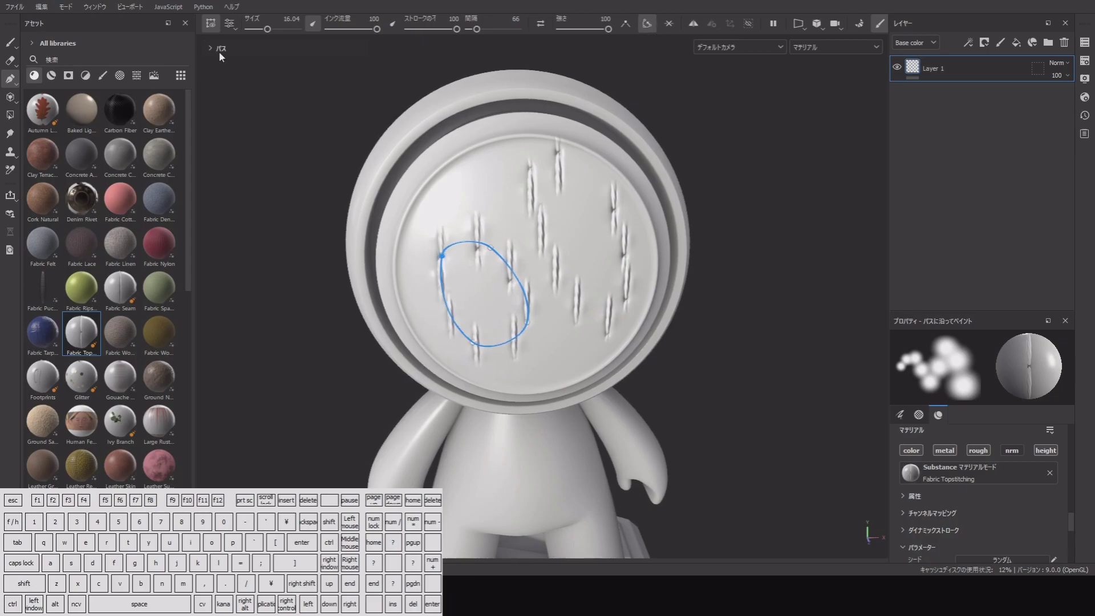
click(218, 52)
click(218, 49)
click(214, 52)
click(345, 80)
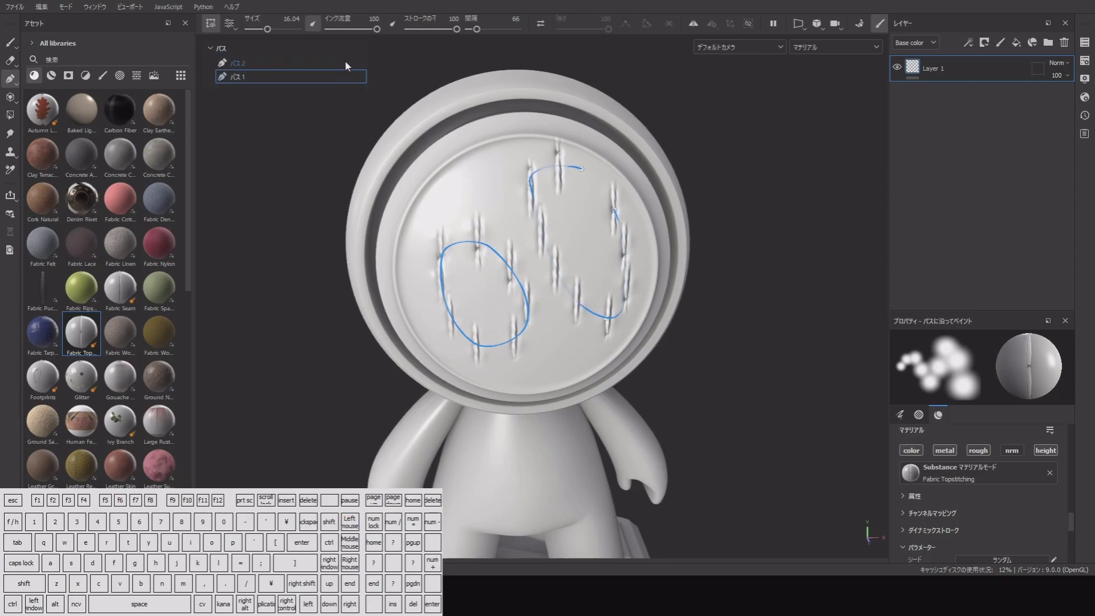
click(347, 85)
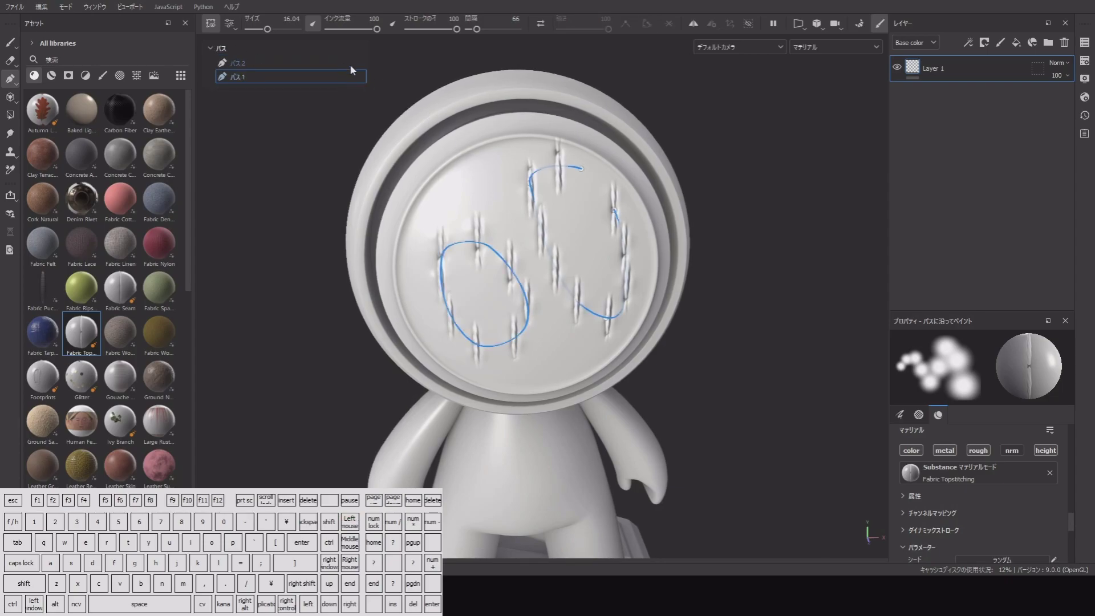
click(345, 68)
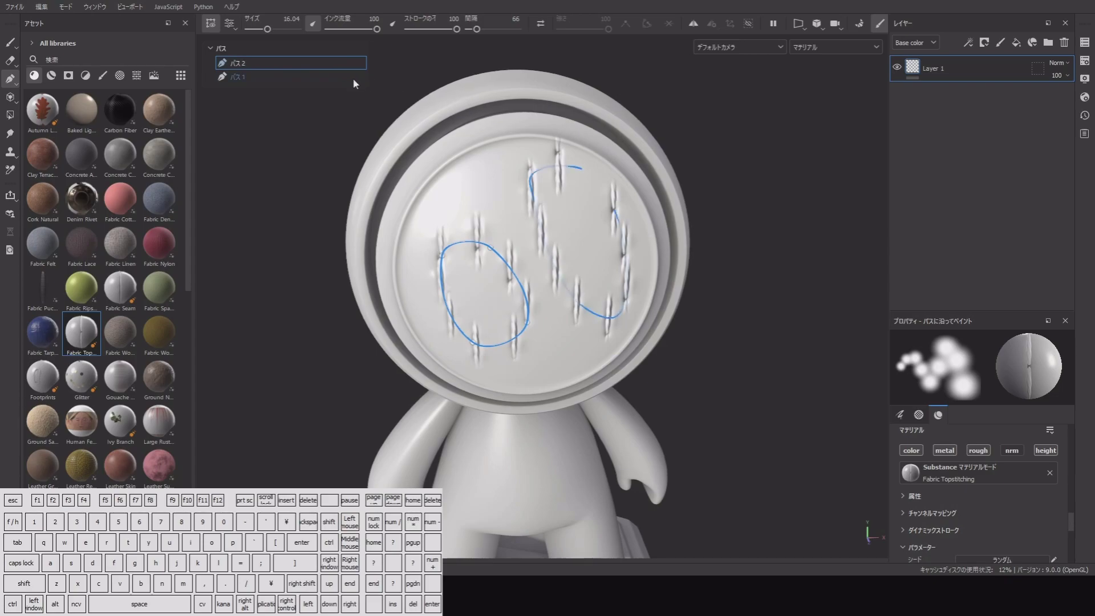
drag(353, 81, 353, 65)
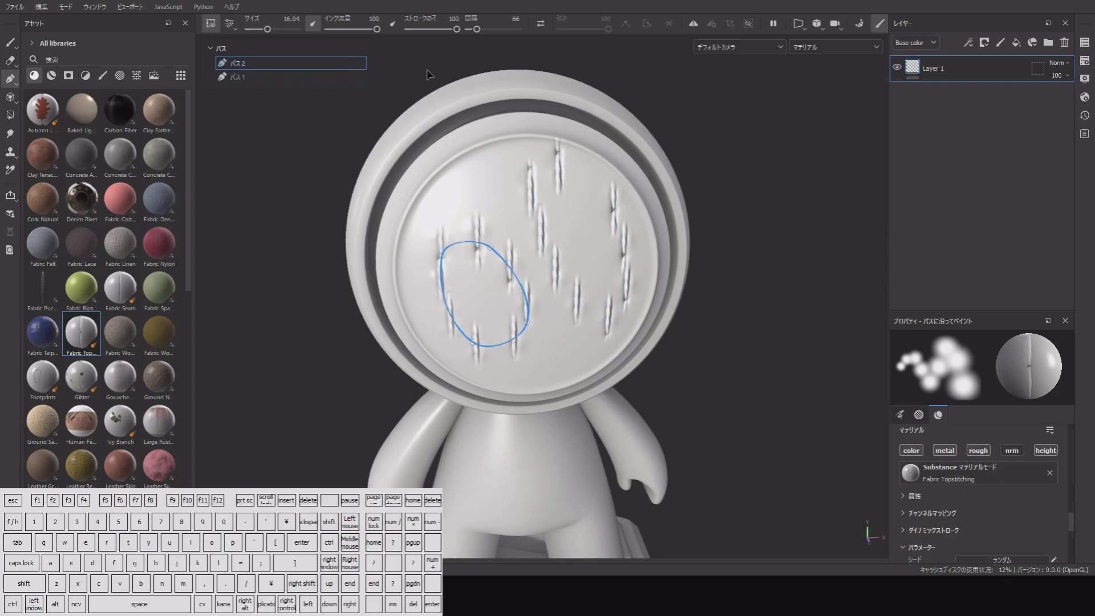
Step: Adjust the path tool options and close the oval path on the face plate
click(217, 26)
click(221, 32)
key(q)
key(q)
key(q)
key(q)
click(235, 29)
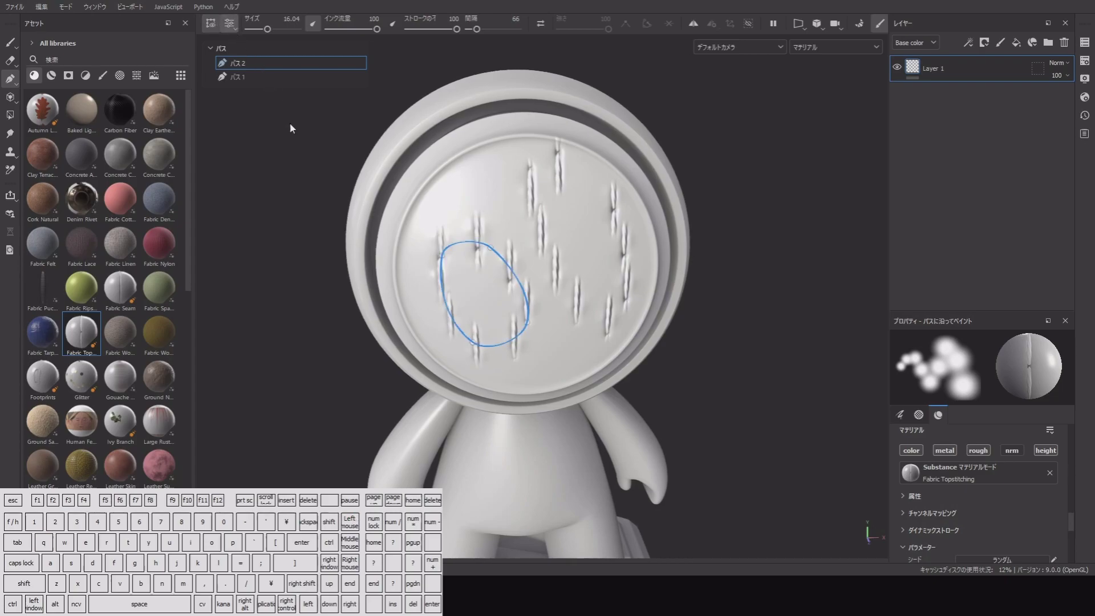
click(247, 145)
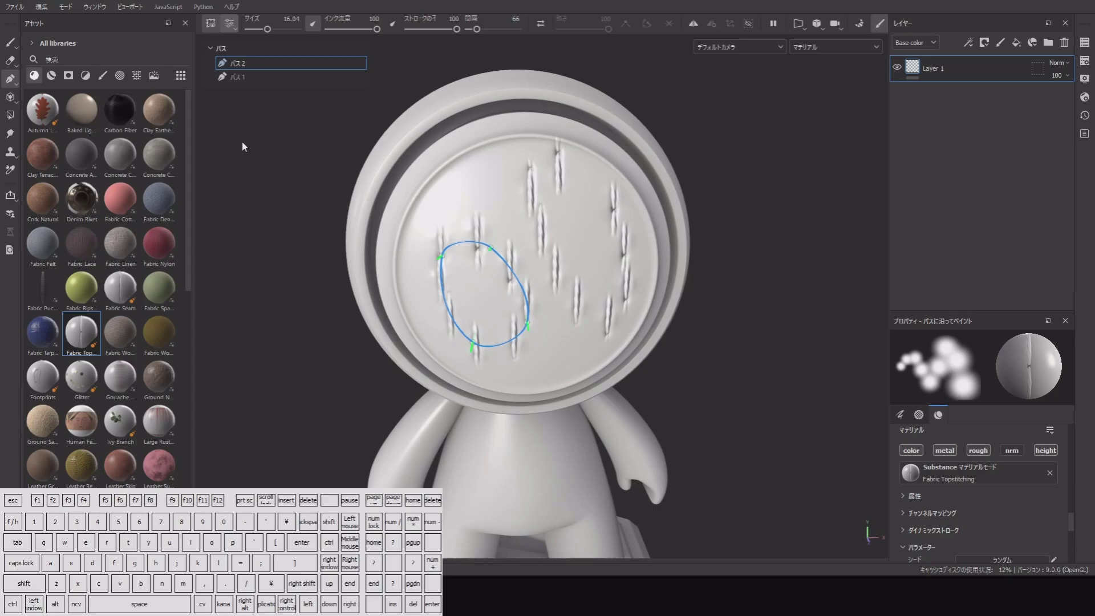
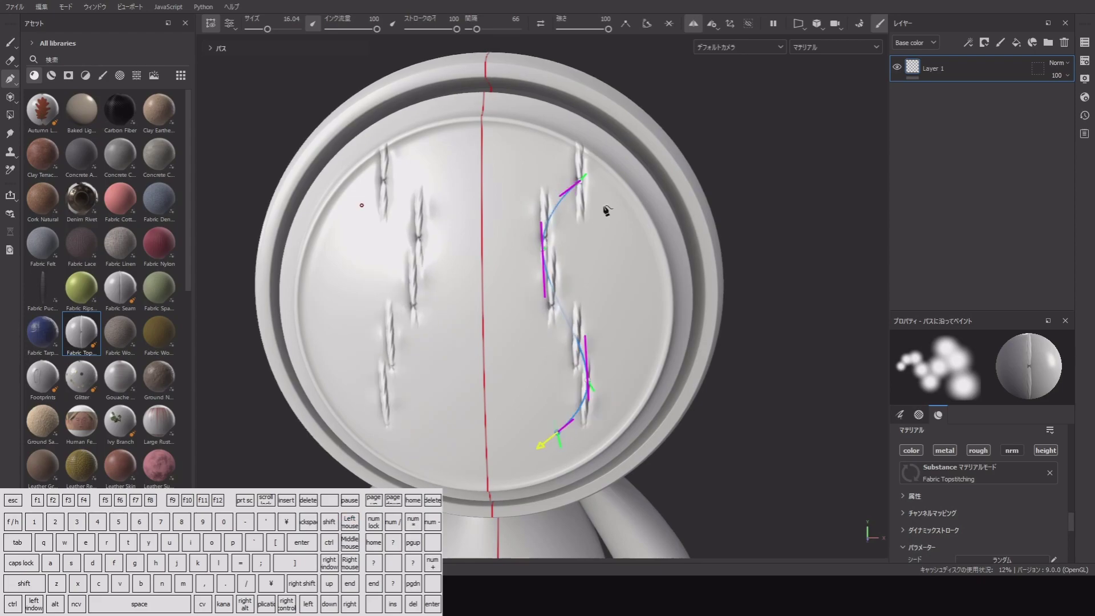
Step: Reshape the mirrored seam path on the face plate, then add a new fill layer above the stitches
click(648, 29)
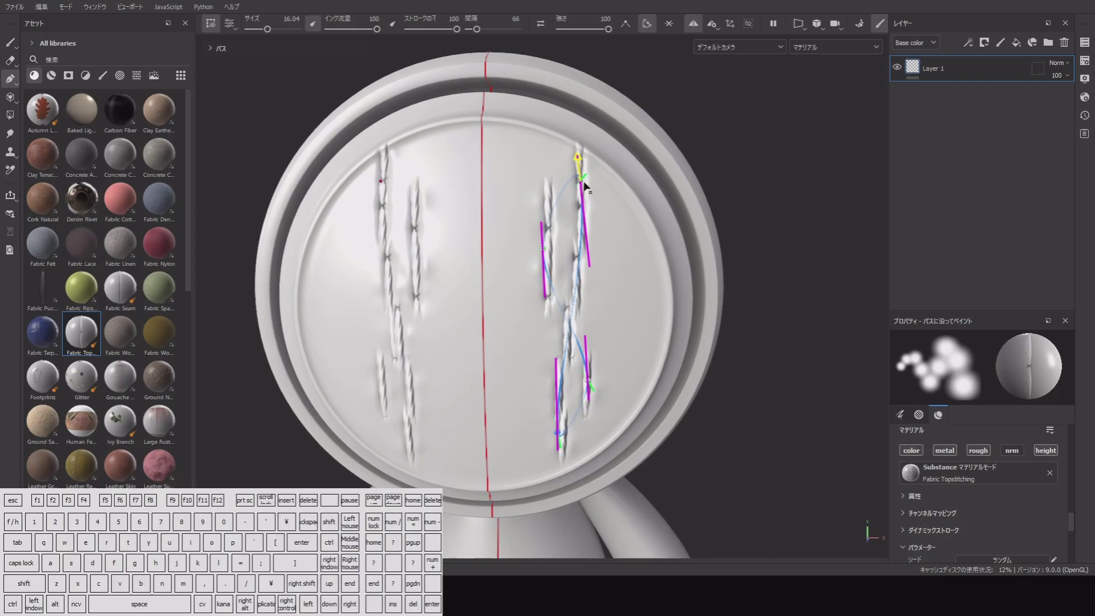
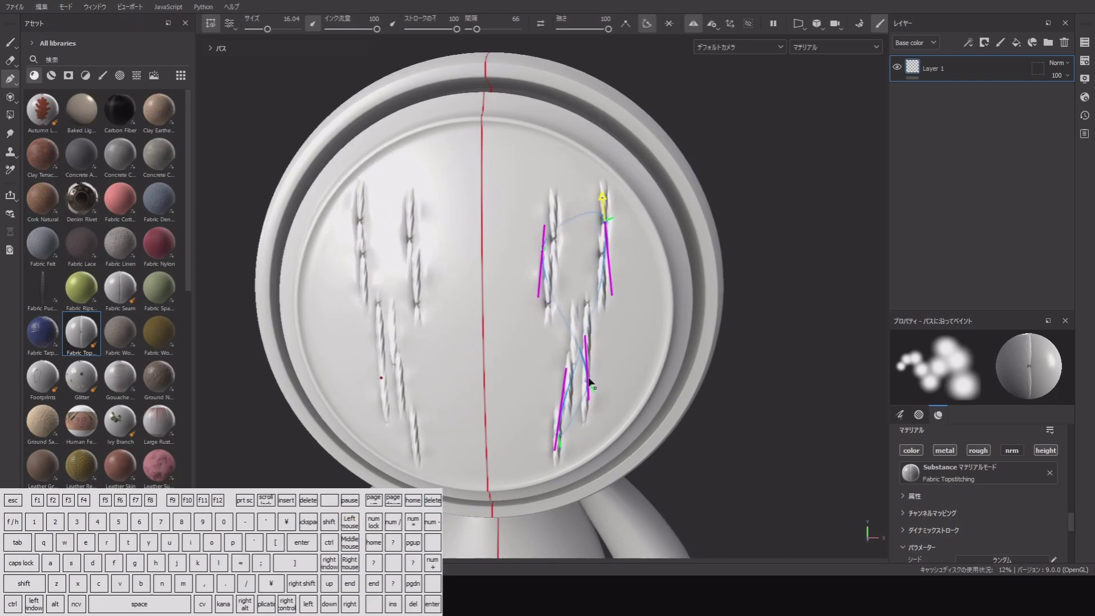
drag(596, 382, 638, 400)
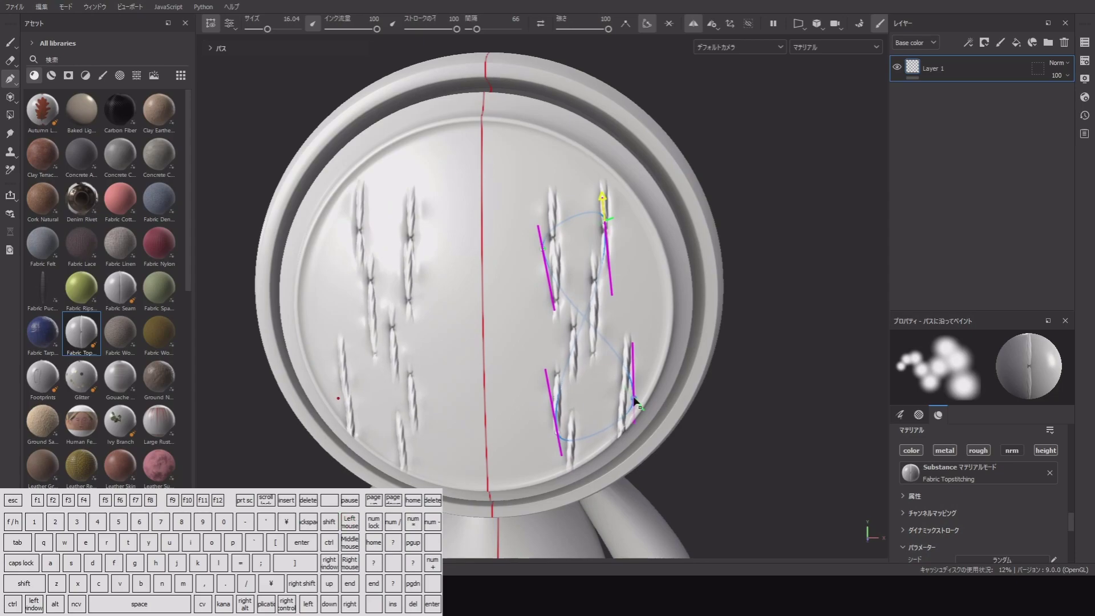
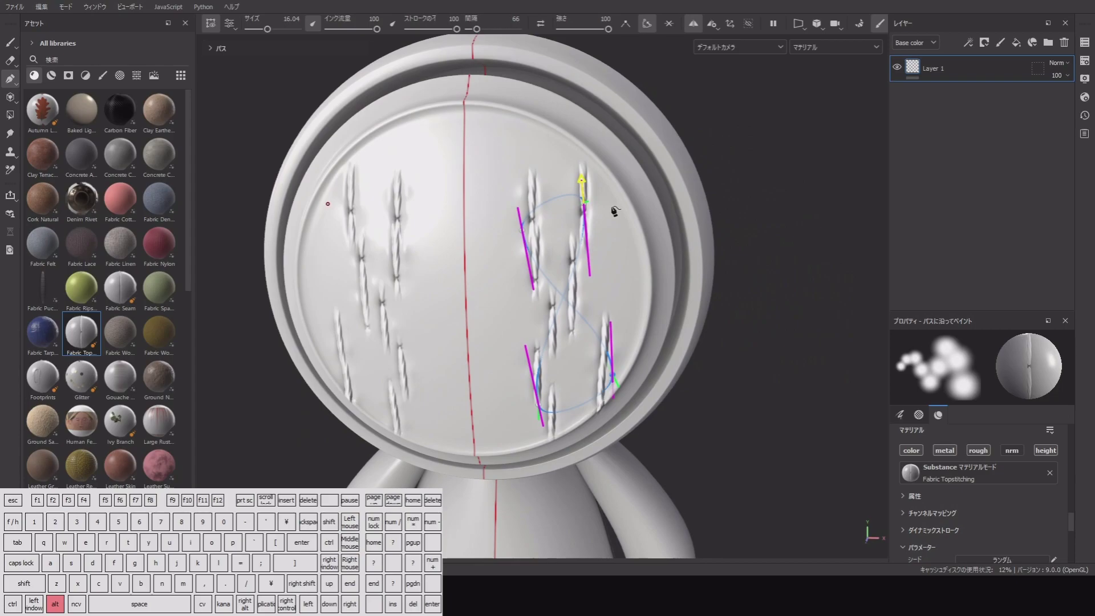
click(1020, 47)
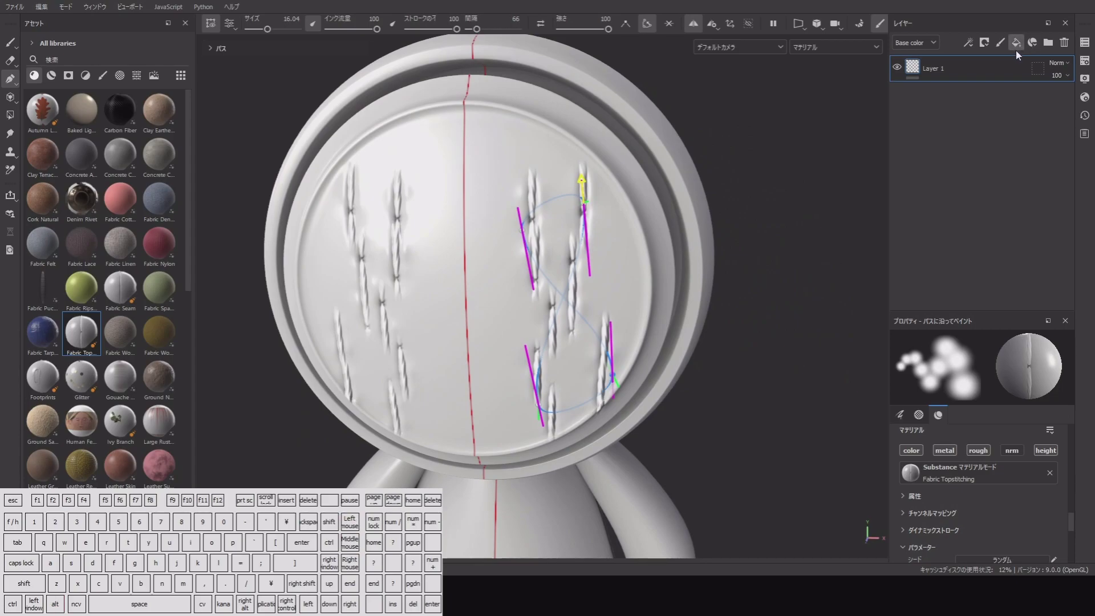
click(986, 49)
Step: Give the fill layer a black mask with a Paint effect and return to path painting
click(1032, 76)
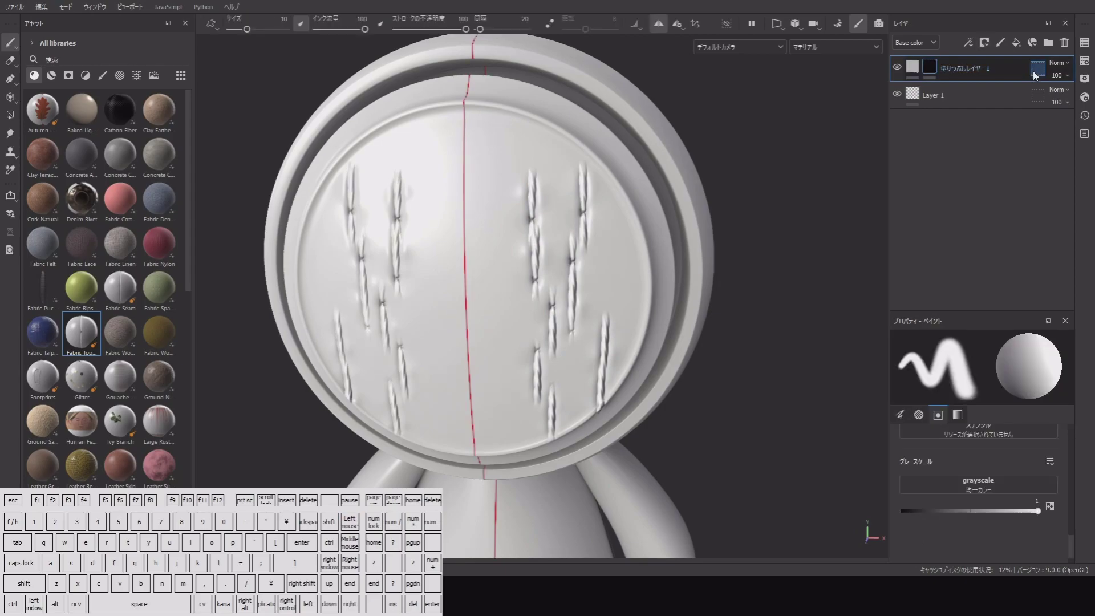
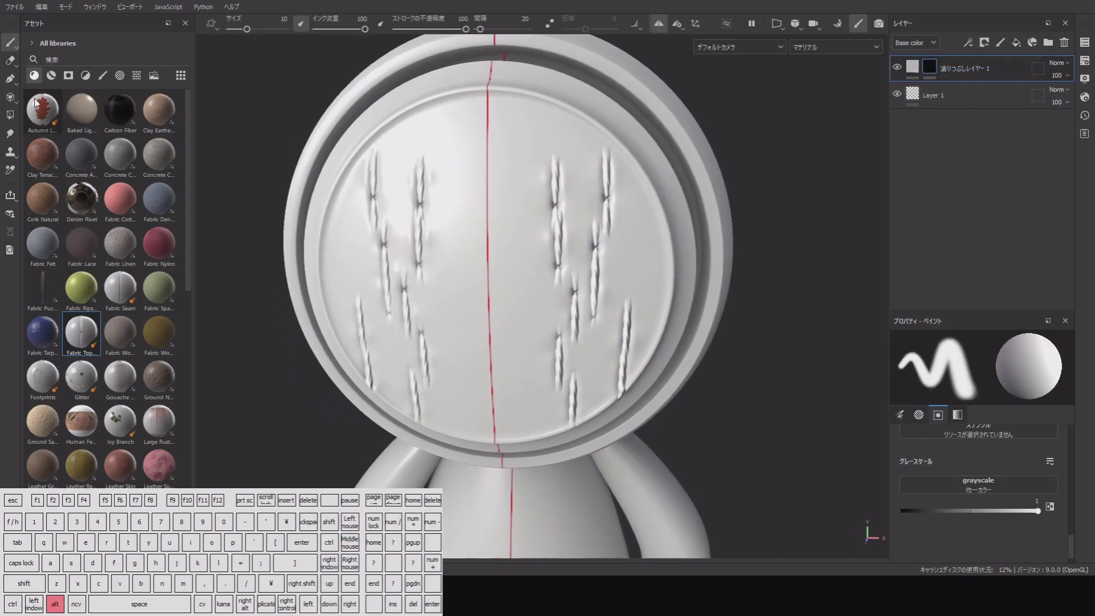
click(16, 85)
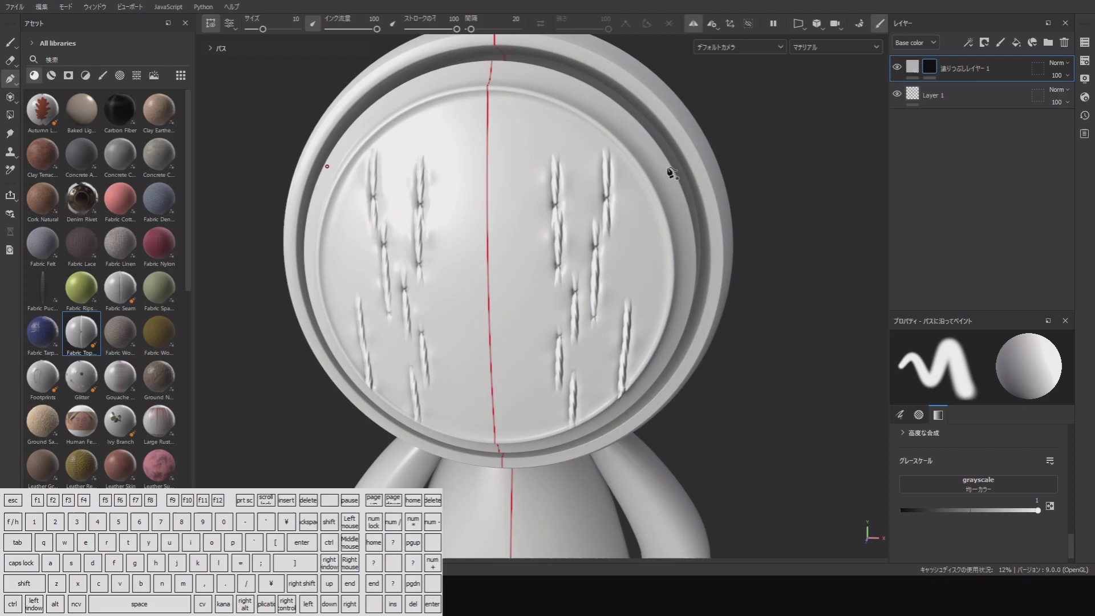
click(975, 41)
click(987, 77)
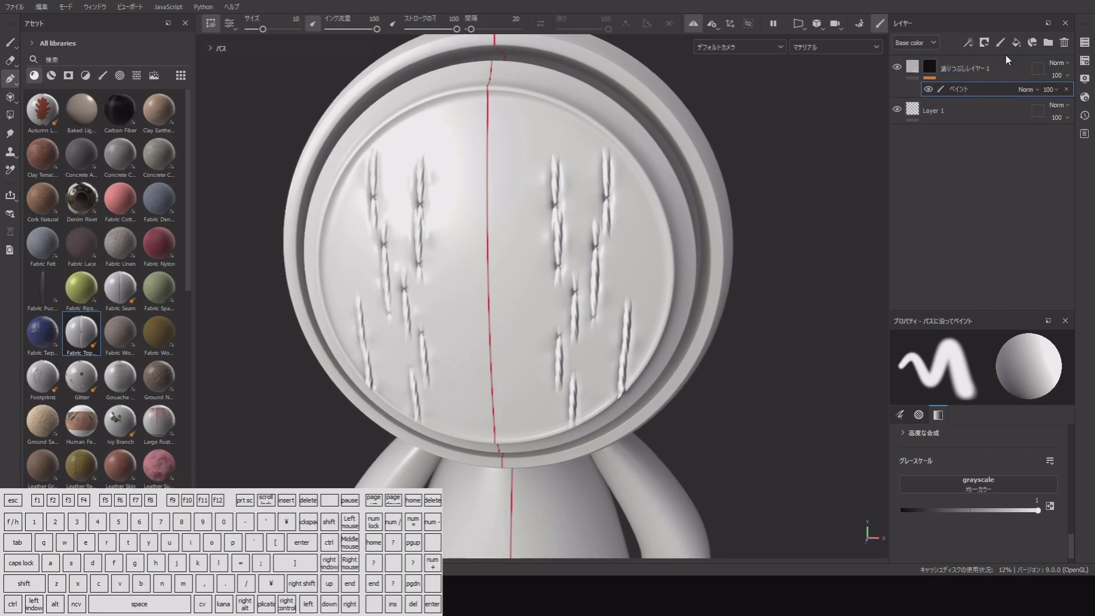
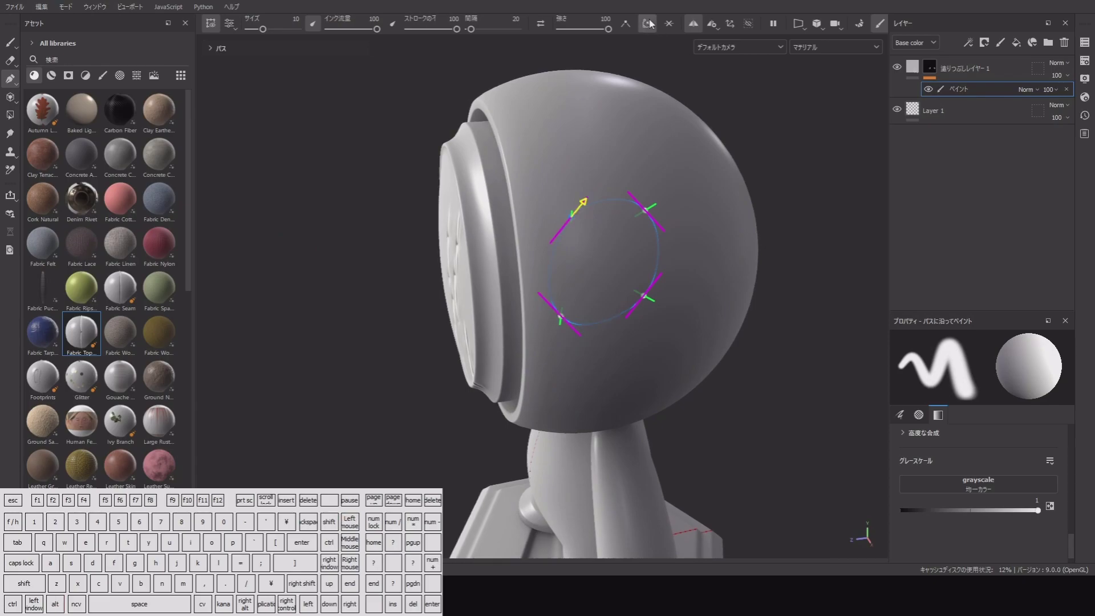
Step: Scroll the fill layer's properties after closing the ring path on the head's side
drag(1075, 547, 1072, 556)
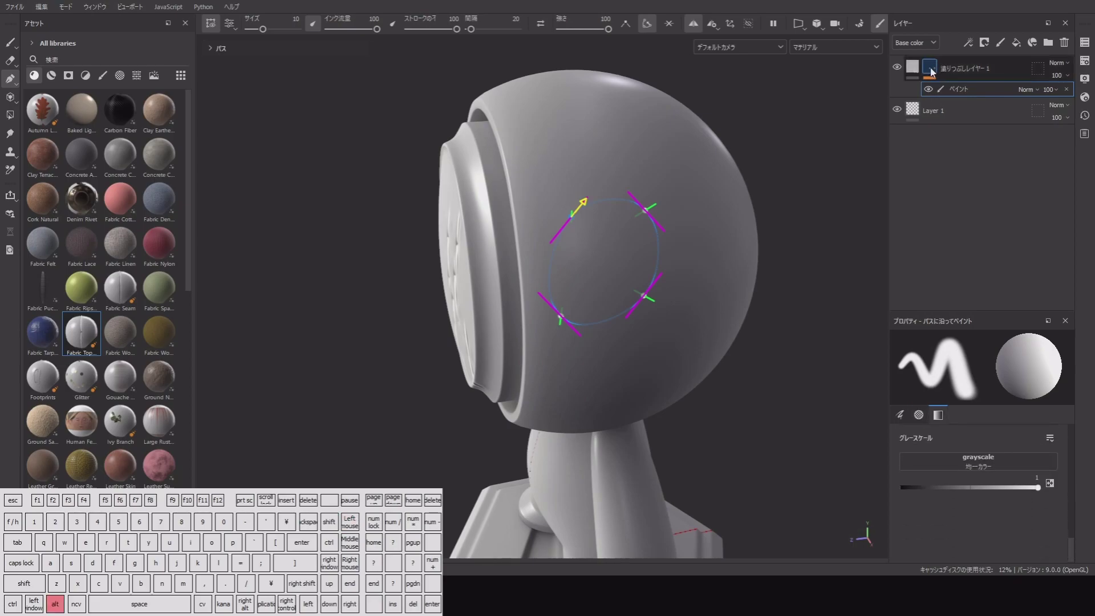
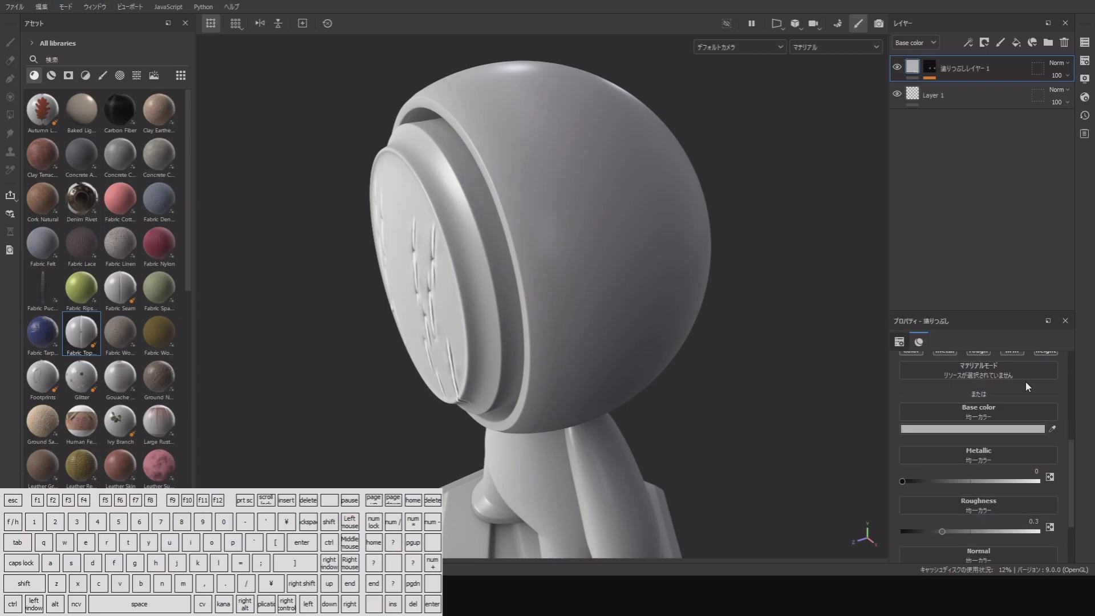
Step: Set the fill layer's Base color to red
click(983, 434)
drag(932, 416, 964, 380)
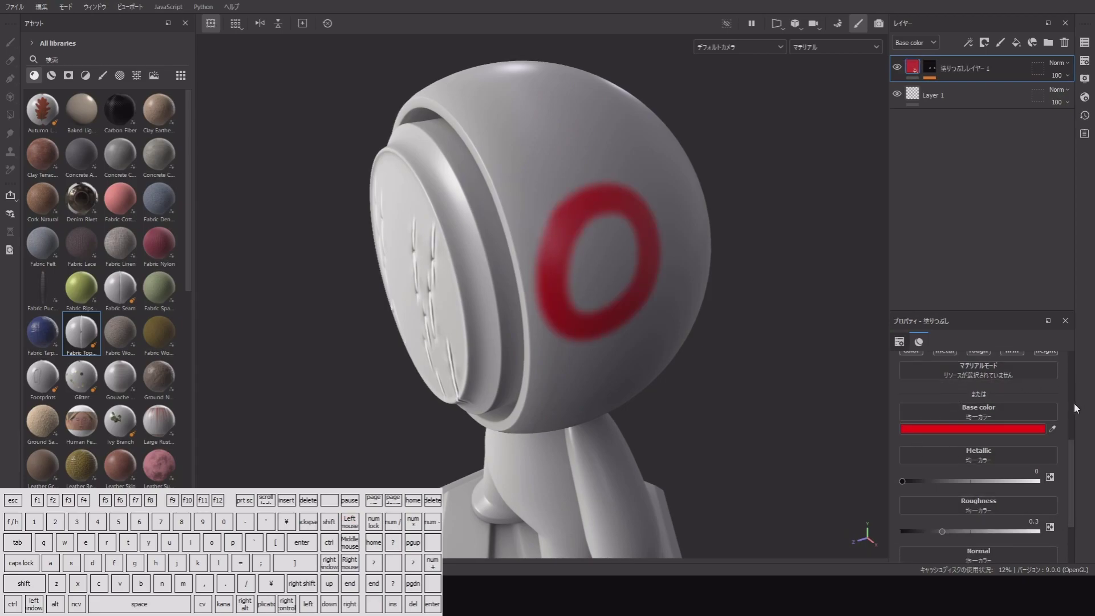
drag(1072, 461, 1072, 491)
click(967, 360)
Step: Set Metallic to 1, Roughness about 0.49 and Height about 0.46 so the ring is raised
drag(953, 410, 1055, 410)
drag(1010, 405, 1050, 405)
drag(784, 421, 777, 410)
drag(1001, 458, 973, 456)
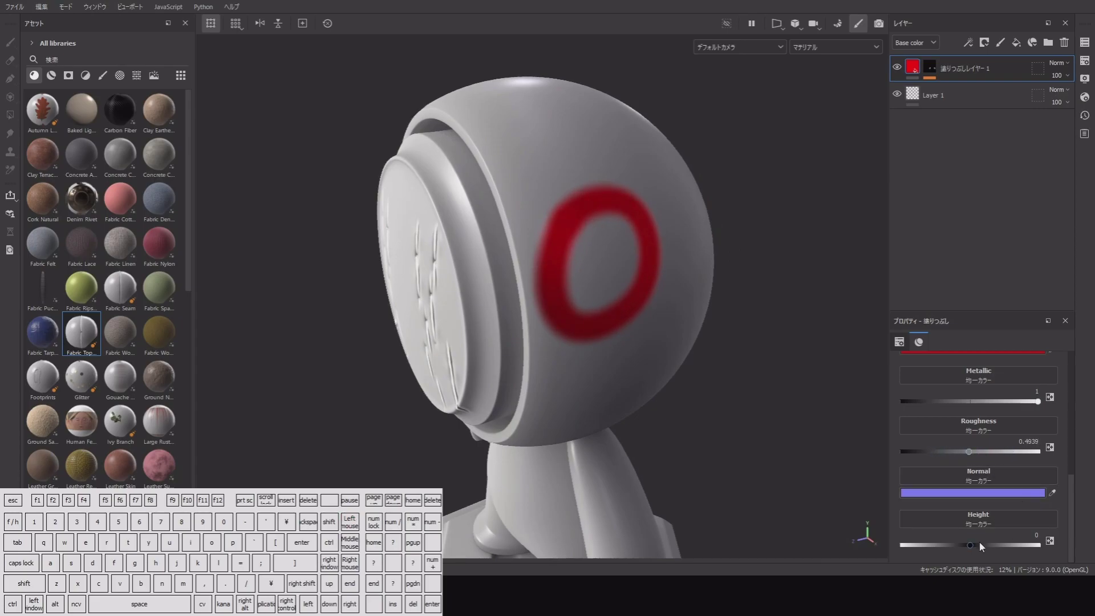
drag(986, 551, 1004, 549)
drag(809, 416, 814, 369)
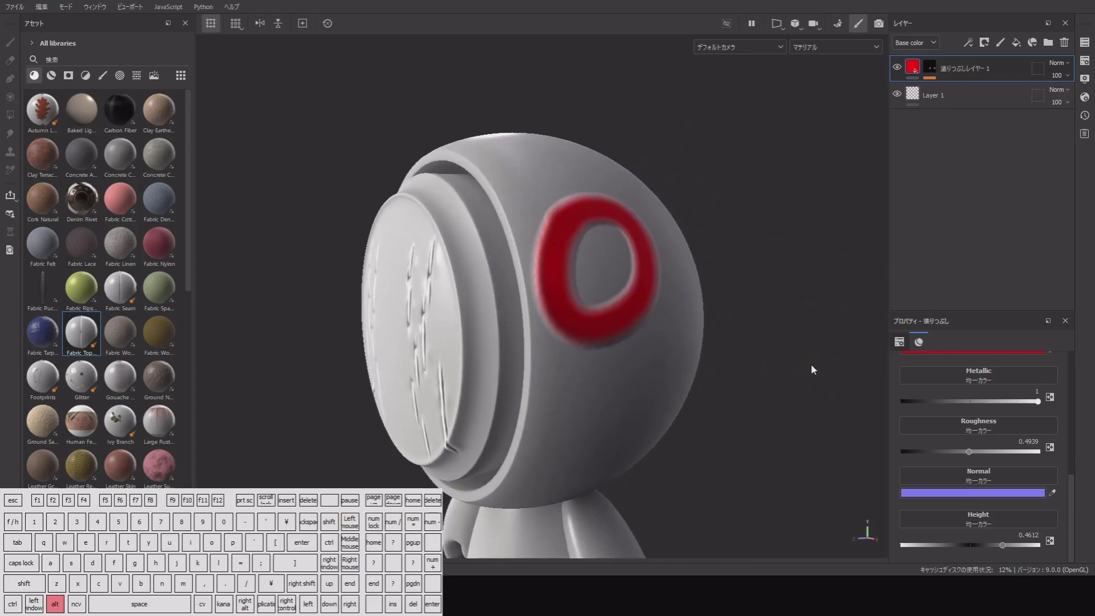